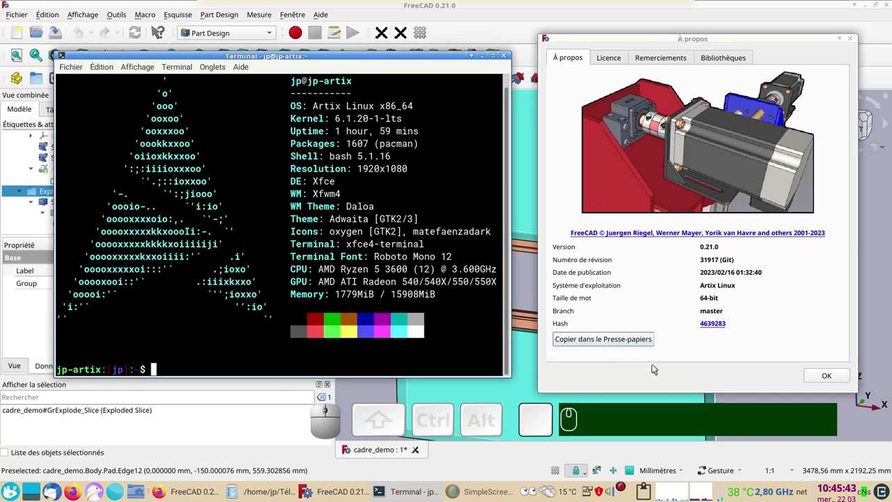
Close the About window and terminal, then orbit to view the wall panel at an angle
click(819, 377)
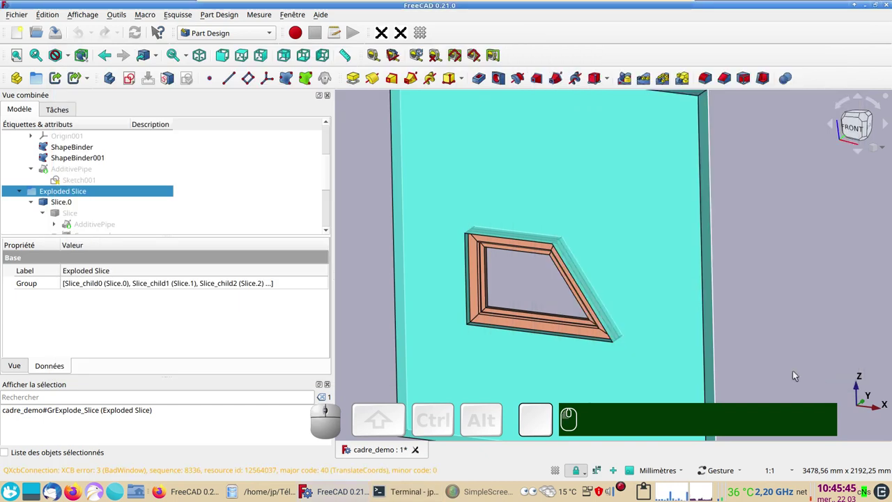
drag(368, 325, 478, 277)
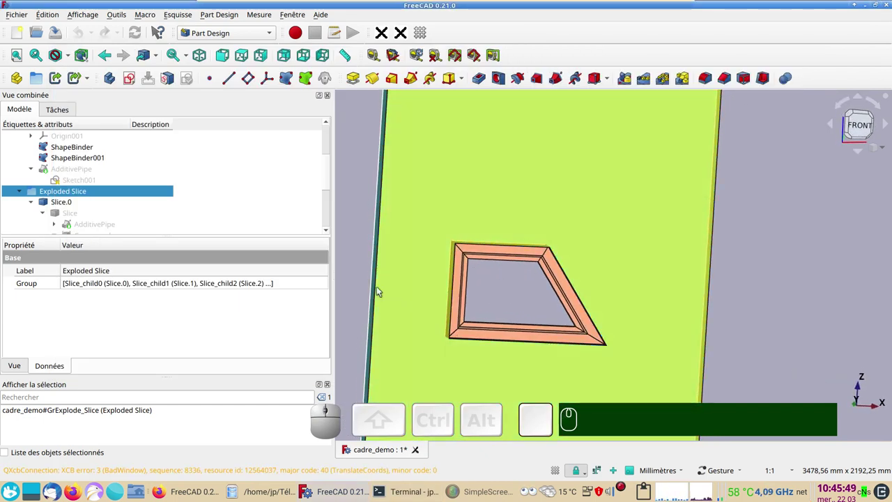
drag(356, 282, 536, 297)
drag(531, 300, 485, 298)
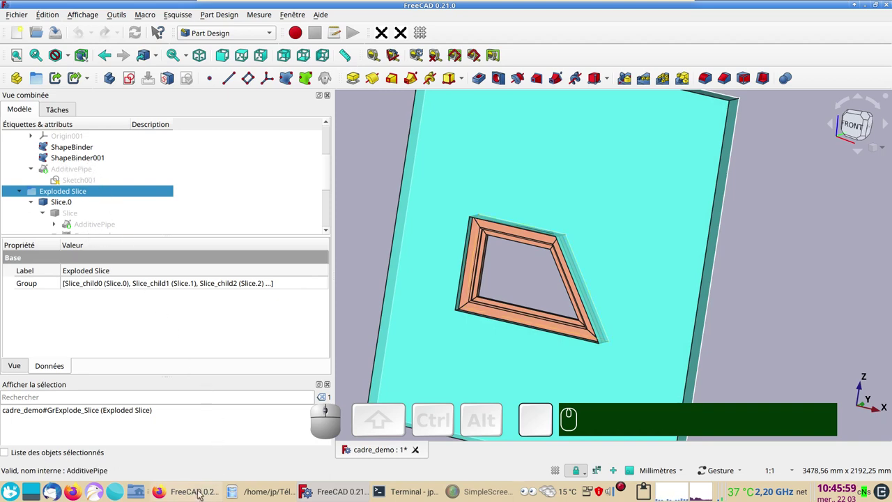
Switch to Firefox, glance at the topological naming wiki tab, and return to the sketch-attachment video
click(201, 495)
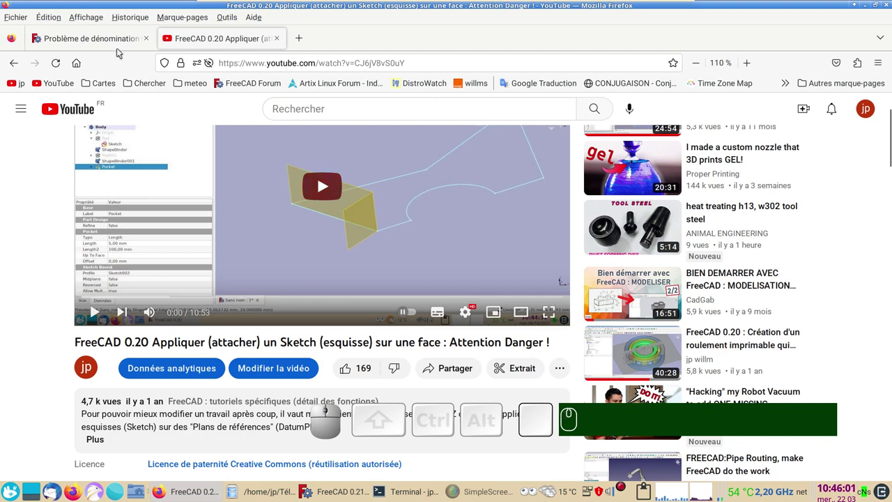
click(113, 43)
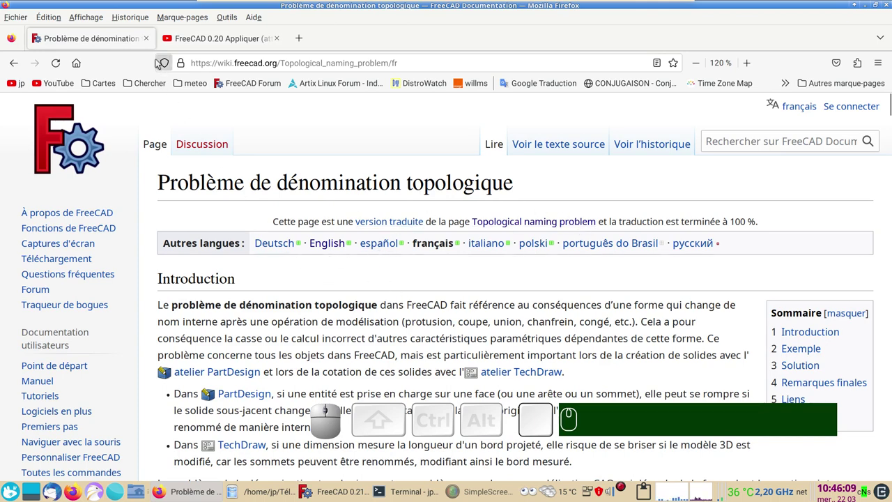
click(186, 42)
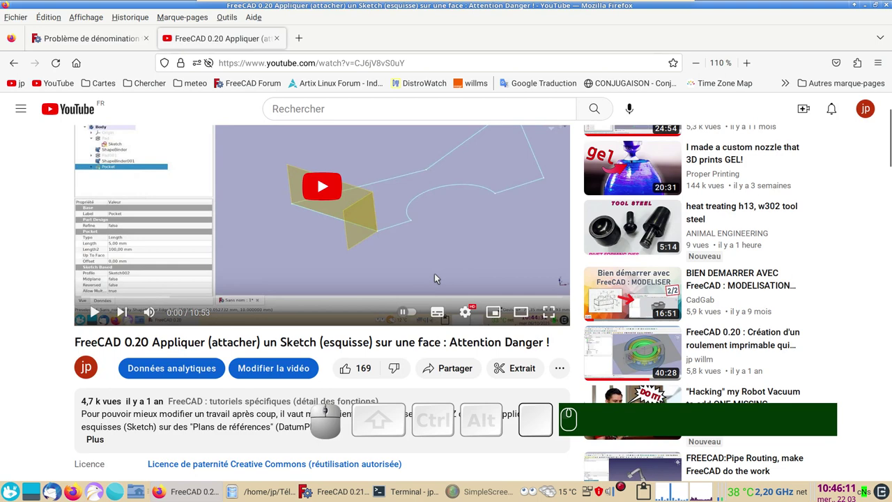
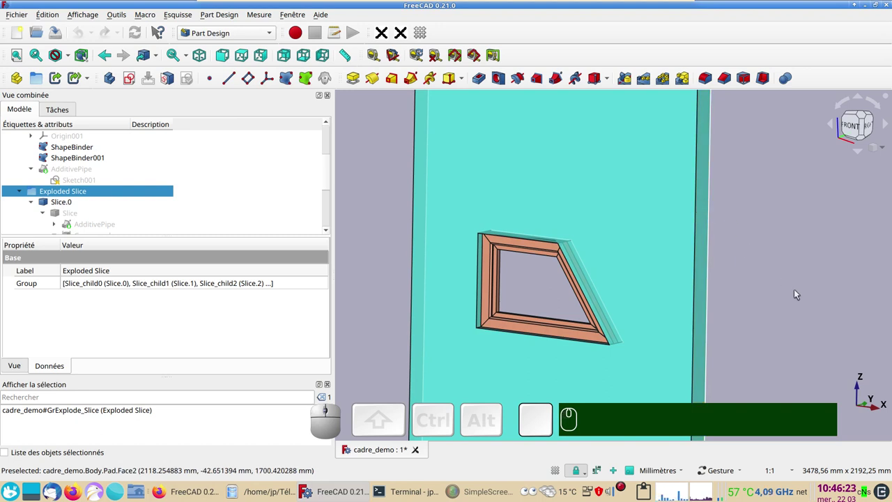
Orbit and zoom around the panel's trapezoid opening, then clear the selection
scroll(down, 3)
drag(786, 294, 505, 287)
scroll(up, 3)
drag(406, 268, 389, 279)
drag(390, 277, 419, 286)
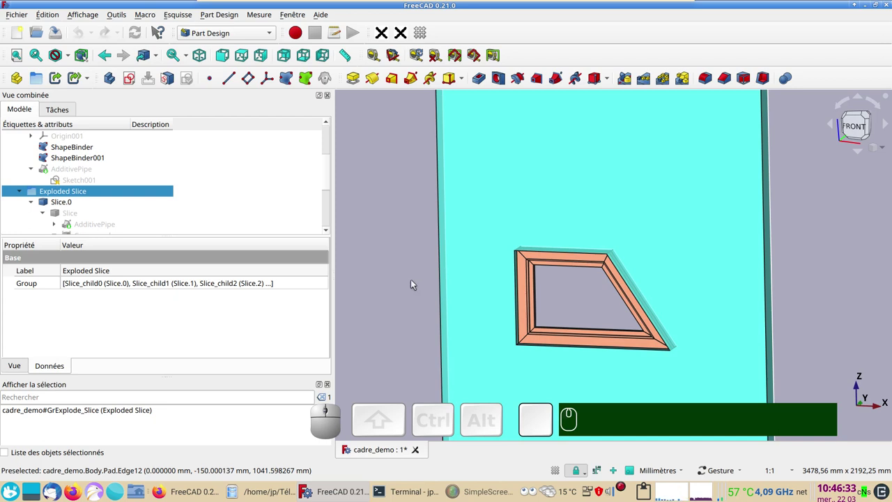
drag(404, 295, 388, 285)
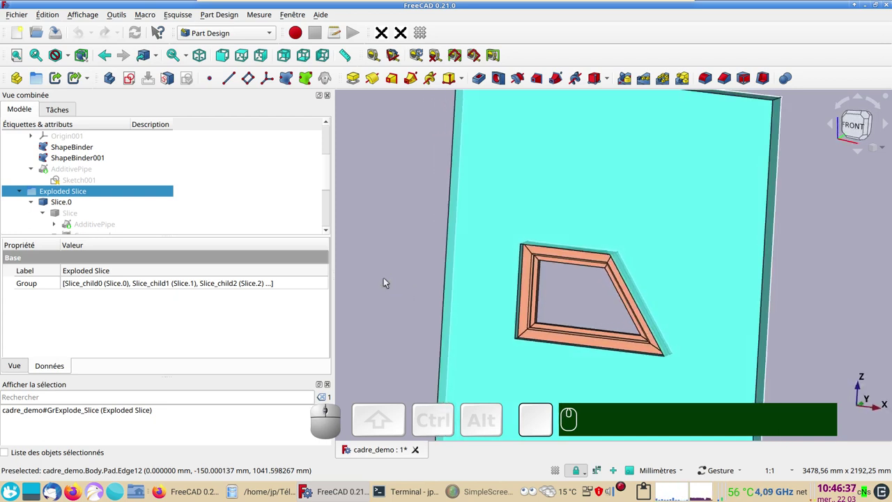
click(726, 331)
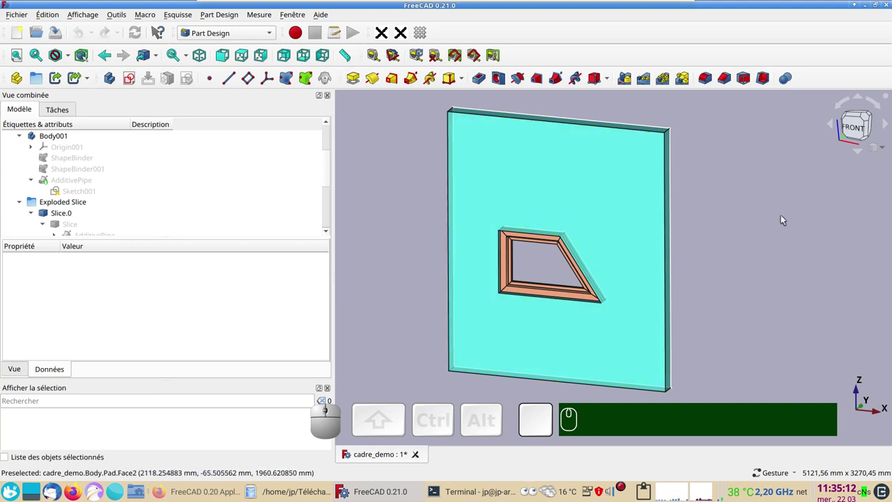
Hide the Exploded Slice group so only the wall panel with its opening shows
drag(798, 252, 183, 209)
click(88, 205)
key(space)
scroll(up, 3)
right_click(417, 268)
scroll(down, 3)
drag(815, 299, 803, 306)
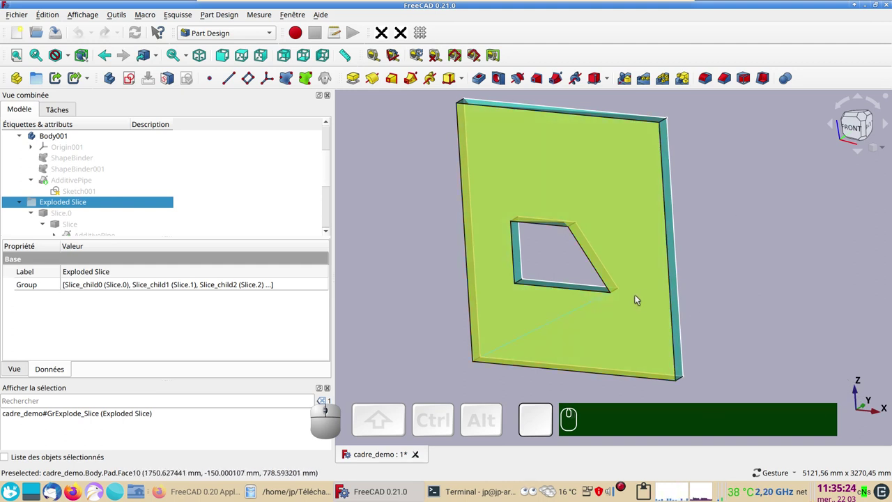
Pick the panel's front and opening faces, then check the first ShapeBinder's support is Pad Face8
click(638, 299)
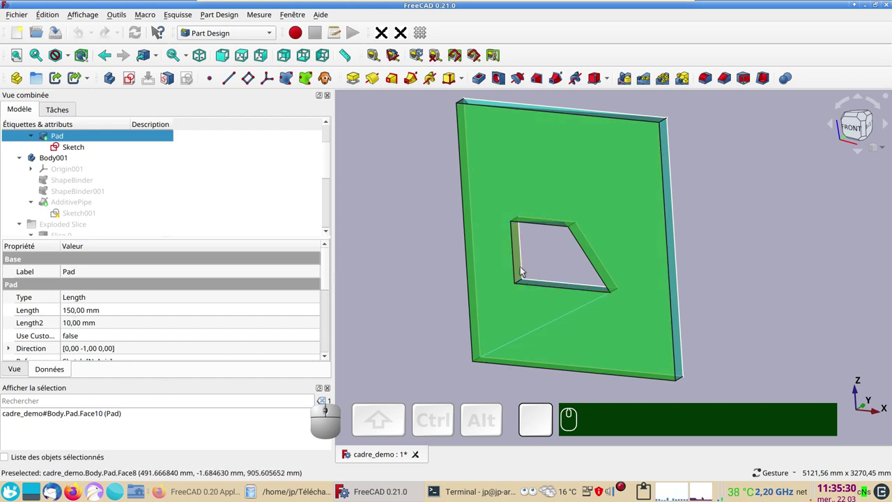
click(525, 271)
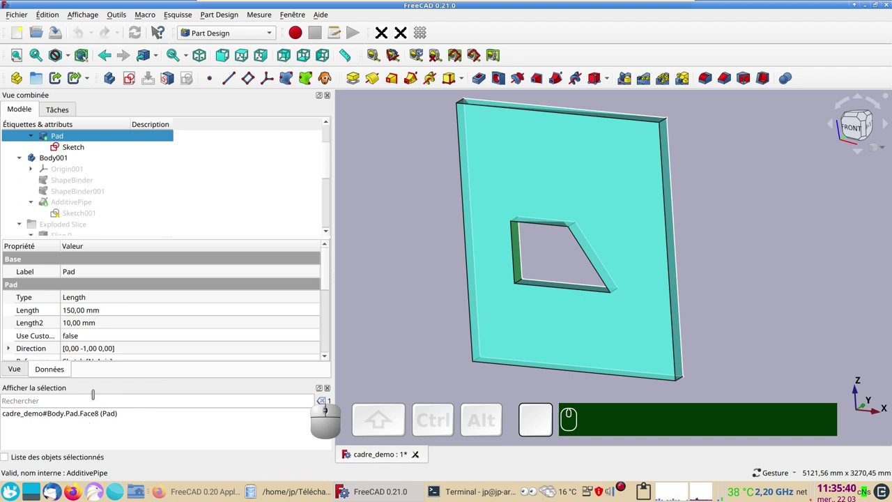
click(61, 183)
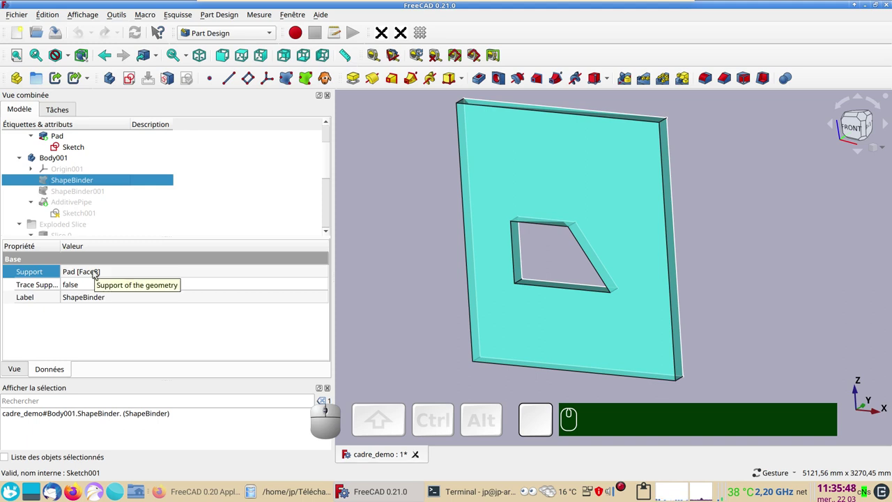
scroll(up, 3)
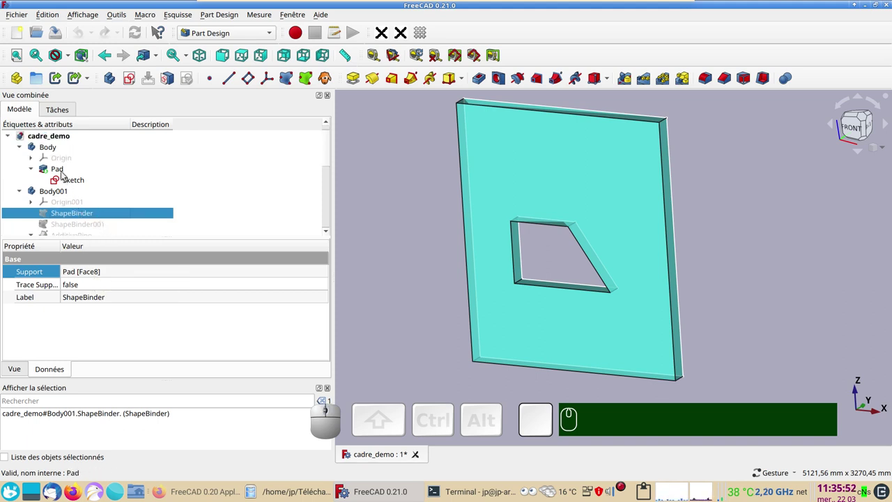
Hide the Pad solid and toggle visibility until only the panel's sketch outline shows
click(64, 175)
key(space)
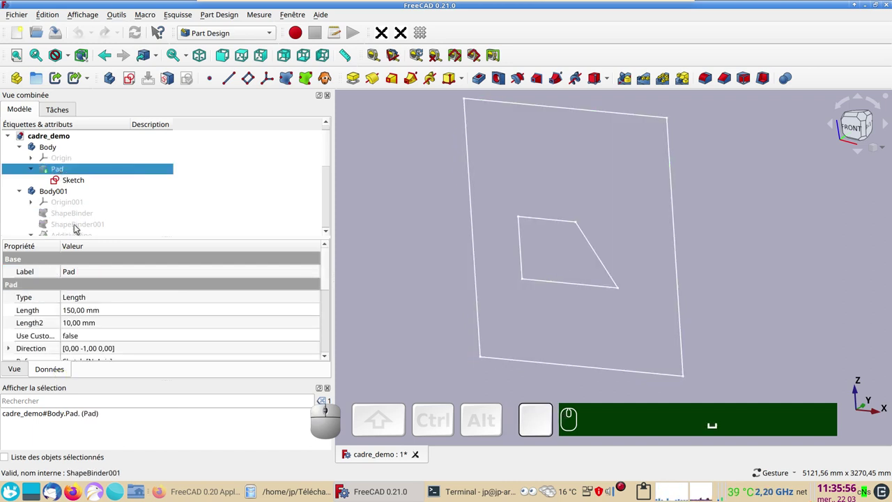
click(85, 184)
key(space)
click(83, 226)
key(space)
key(space)
click(80, 181)
key(space)
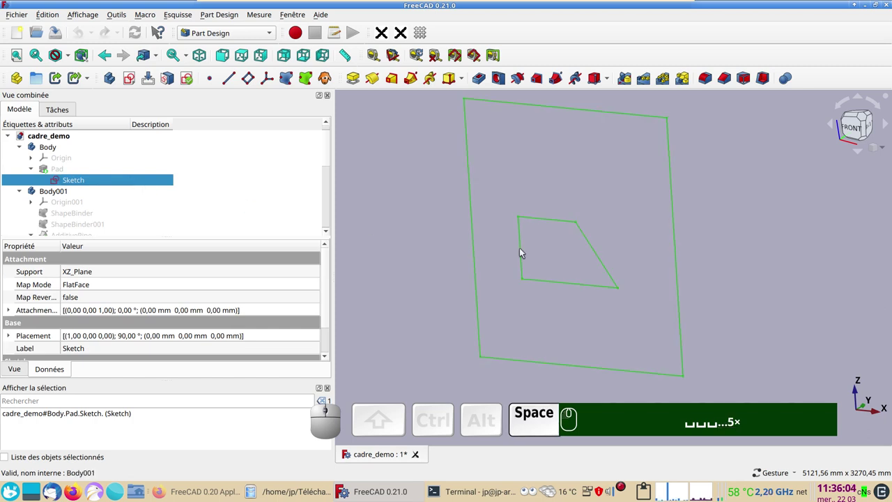
Pick the opening's four edges, confirm ShapeBinder001 is supported by Sketch edges, and select the sketch
click(525, 260)
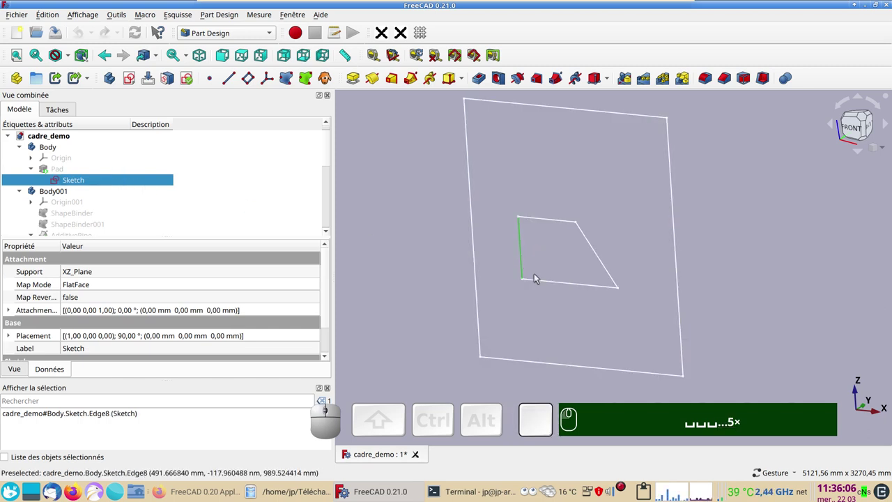
click(540, 282)
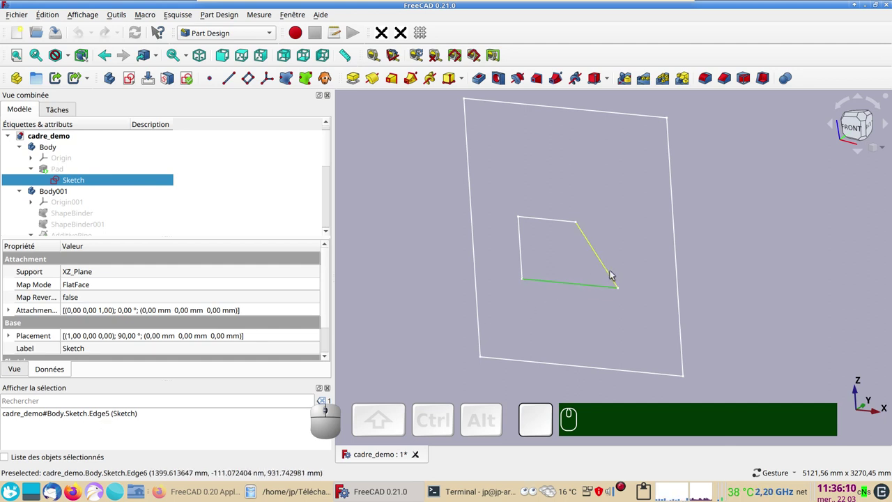
click(614, 273)
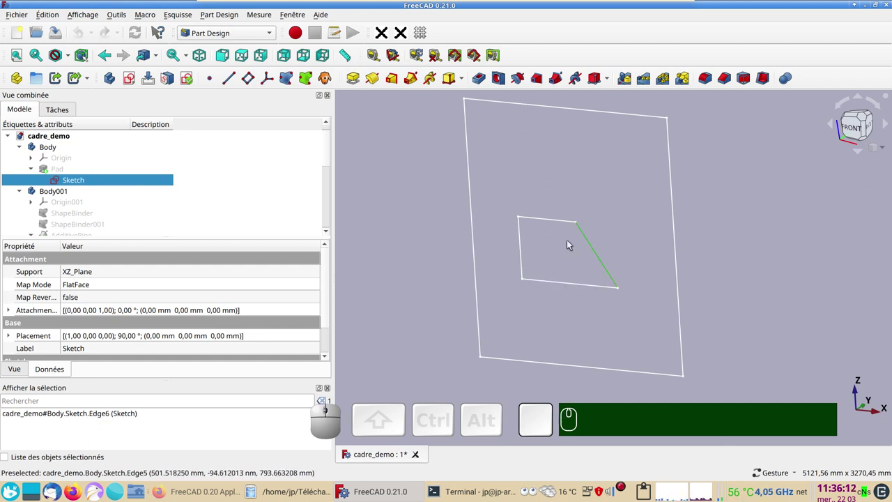
click(566, 224)
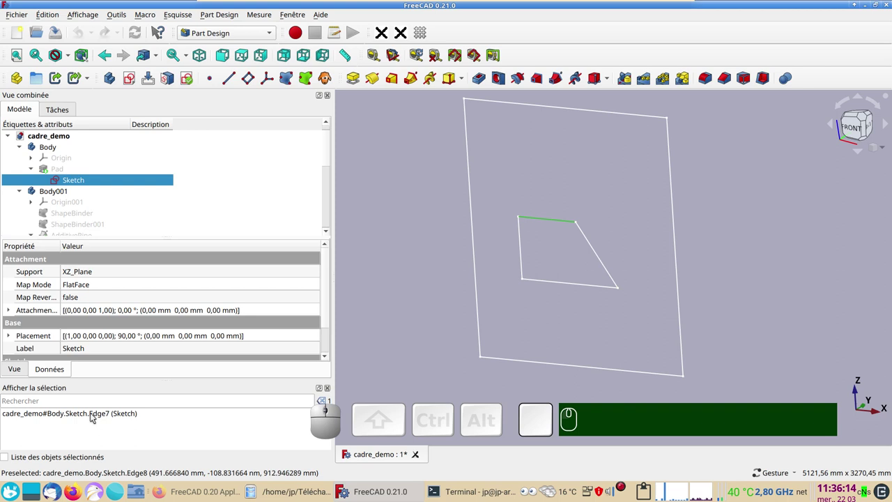
click(528, 257)
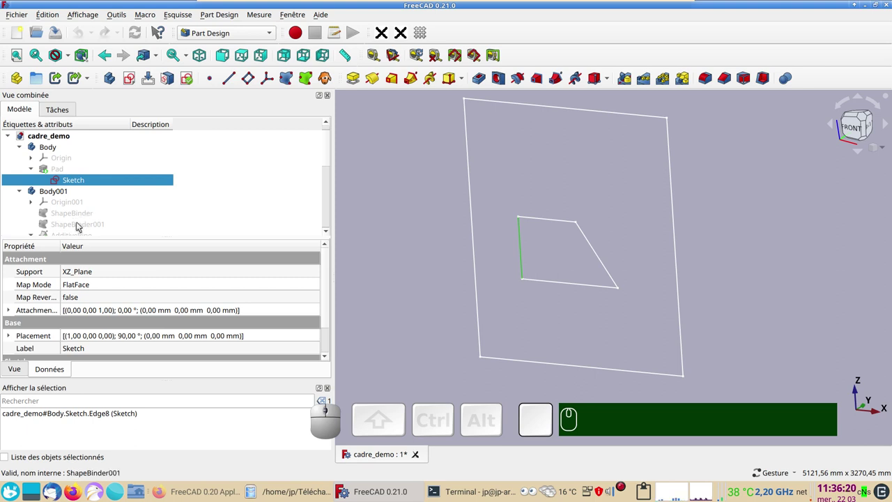
click(79, 227)
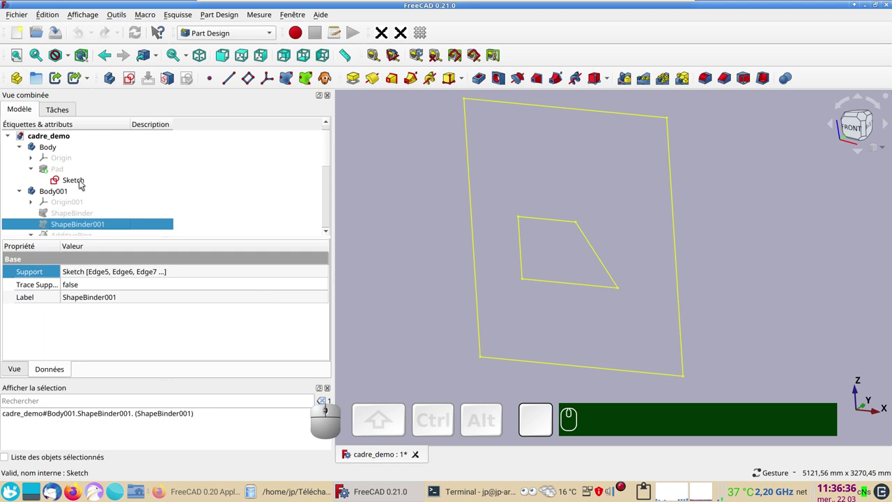
click(79, 182)
Draw a diagonal line from the top border to the right border, cutting off the corner
click(92, 171)
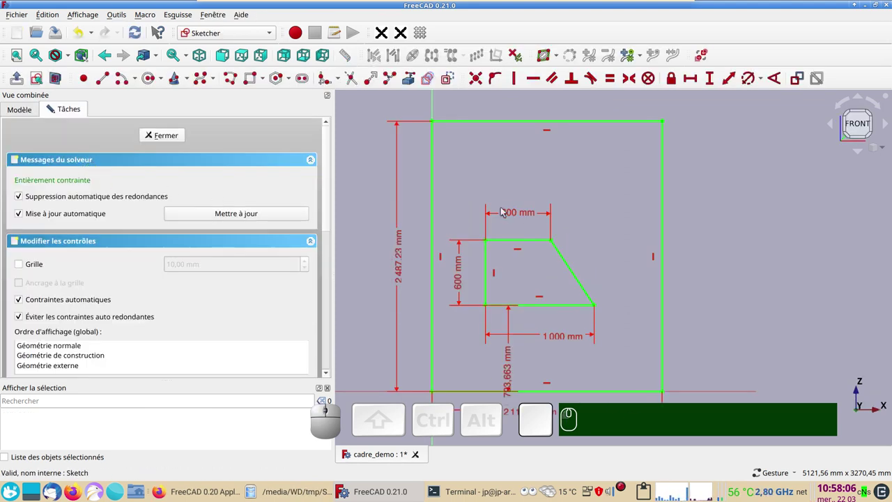
click(113, 82)
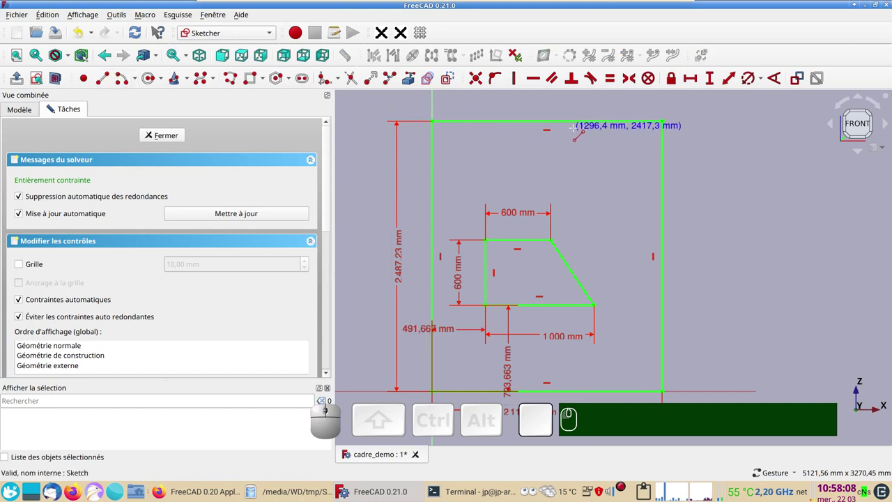
click(852, 126)
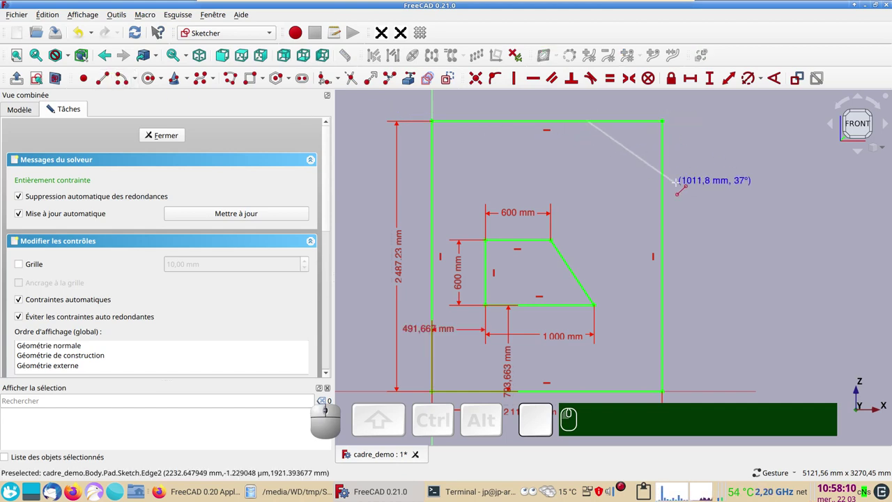
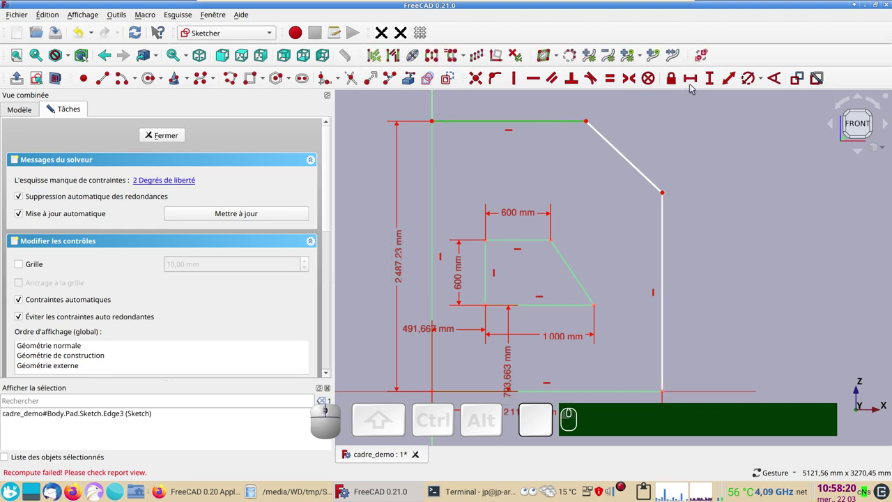
Dimension the shortened top edge (1416.1 mm) and right edge, then close the sketch
click(698, 81)
click(822, 152)
click(666, 276)
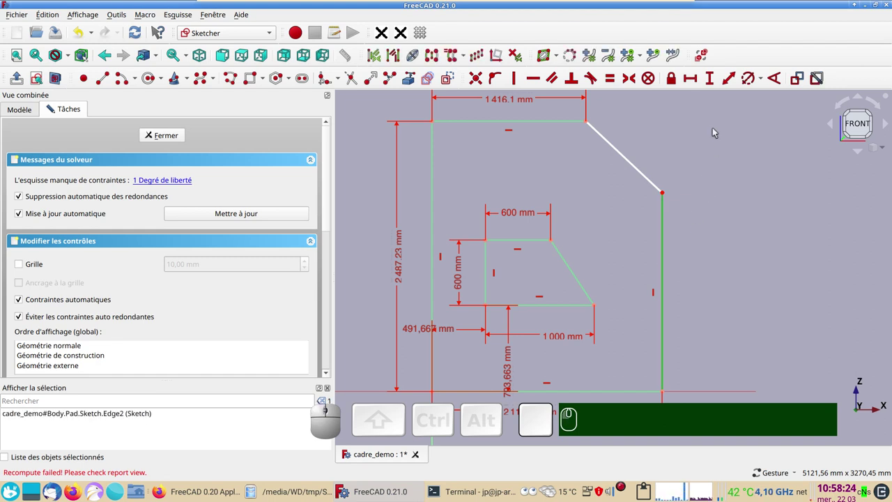
click(712, 81)
click(845, 150)
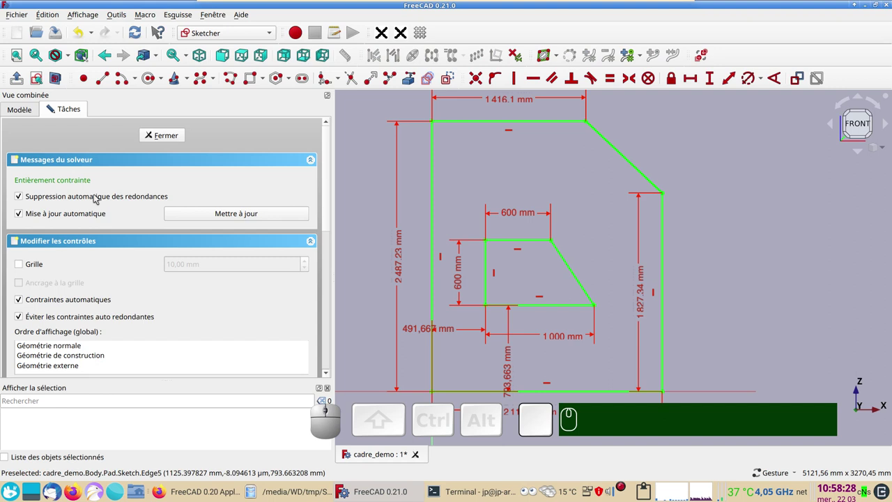
click(177, 137)
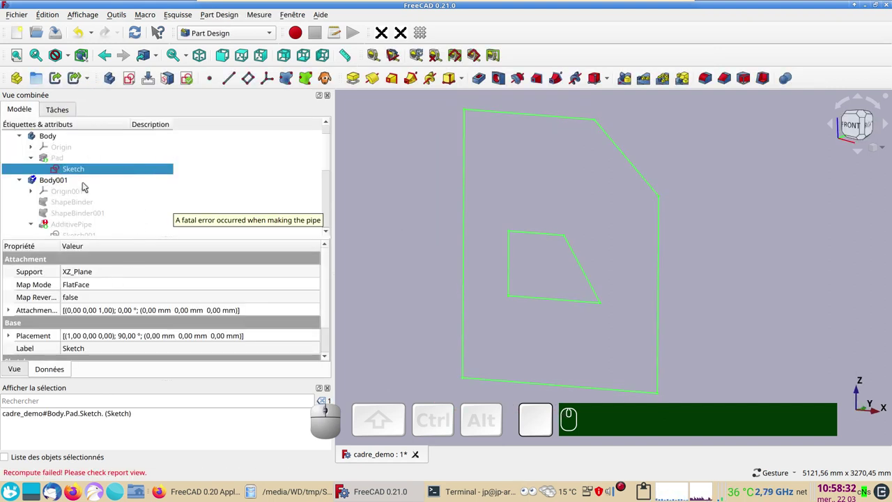
Show the failed AdditivePipe frame around the trapezoid opening
click(64, 230)
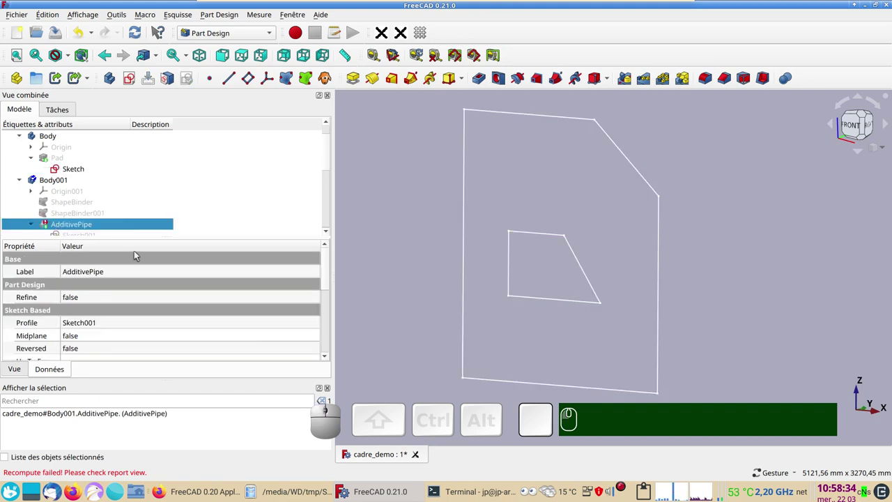
key(space)
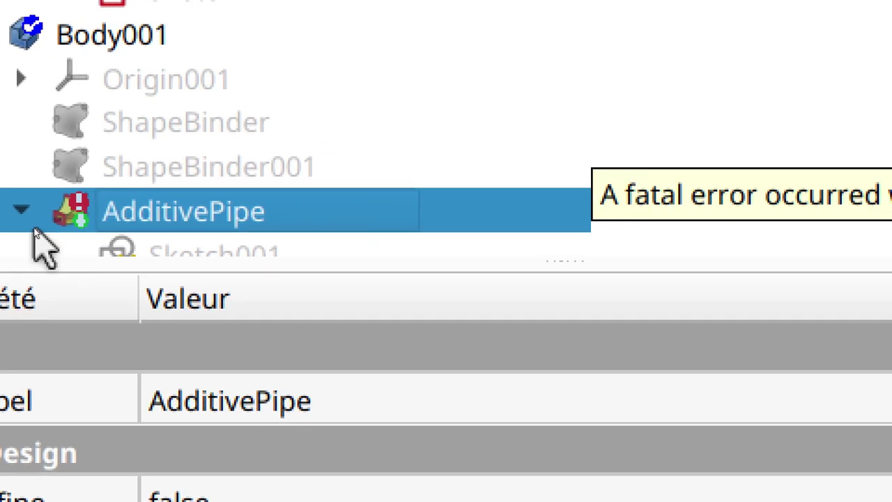
scroll(down, 3)
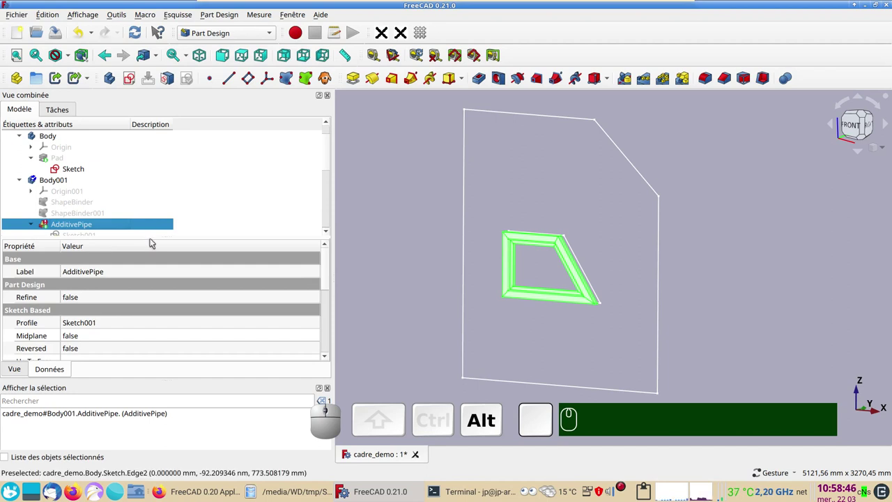
Select the first ShapeBinder, inspect the frame, and start editing its Support property (Pad Face8)
click(140, 232)
click(72, 159)
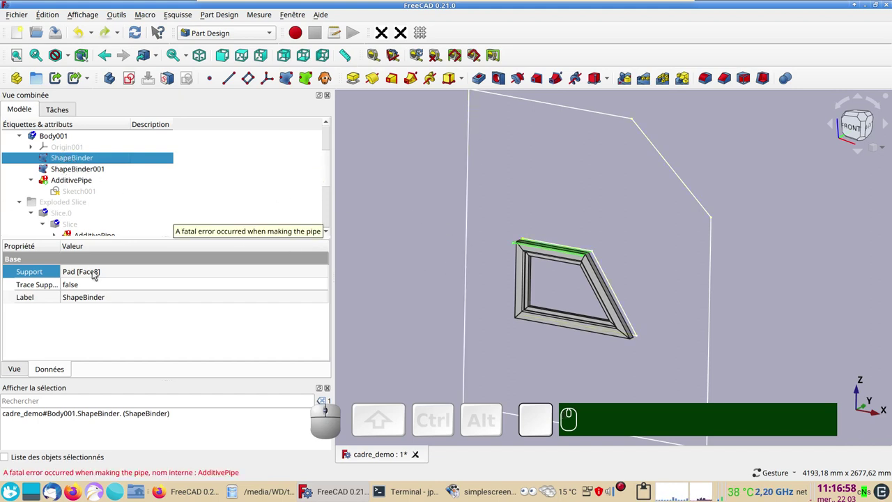
drag(548, 378, 127, 160)
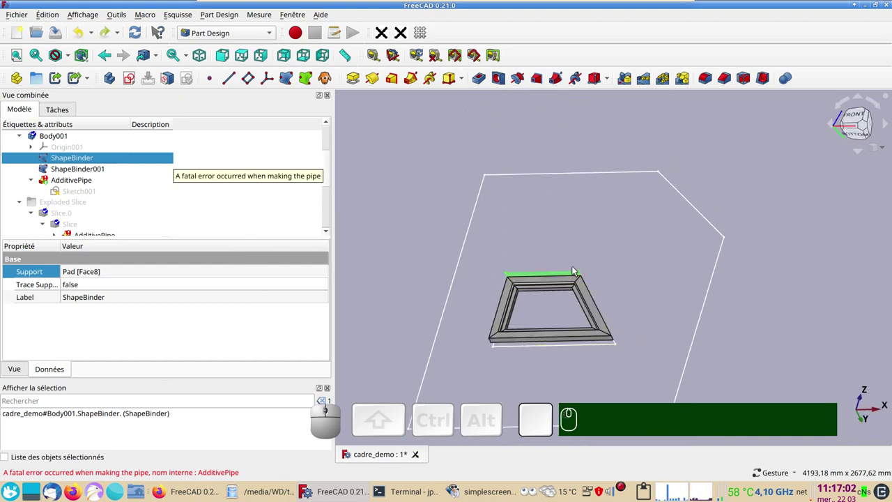
drag(594, 201, 500, 285)
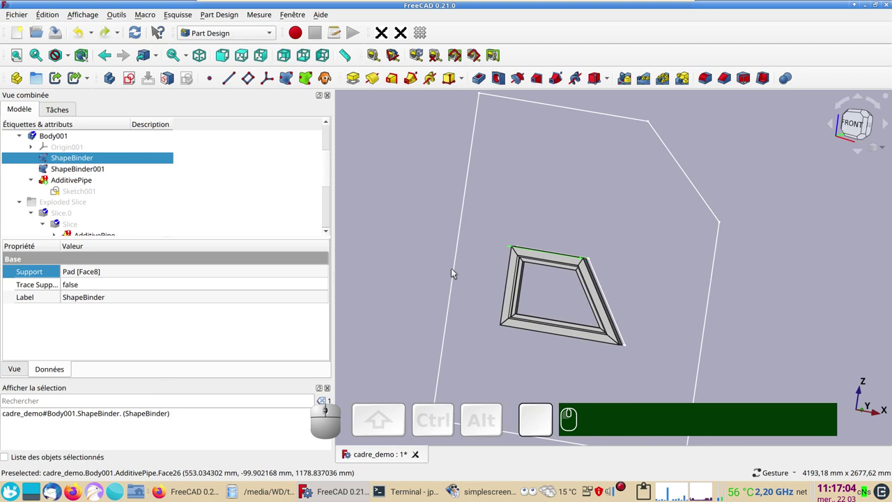
drag(594, 331, 548, 364)
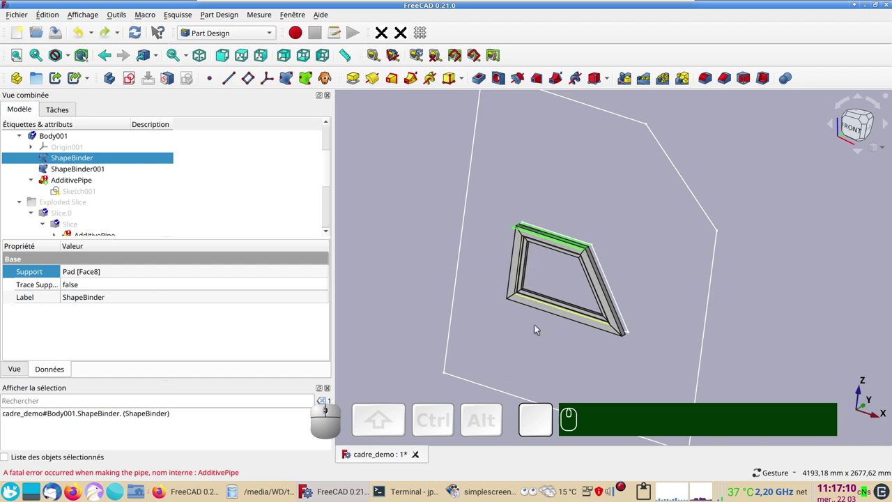
click(536, 342)
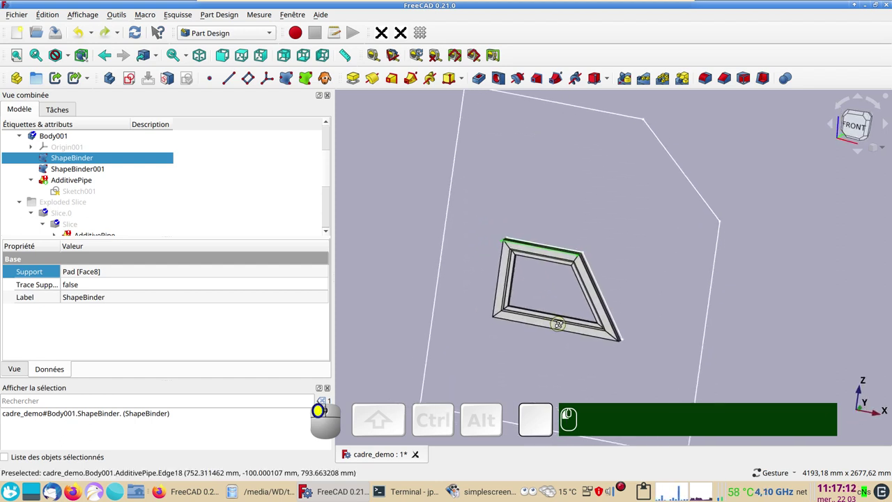
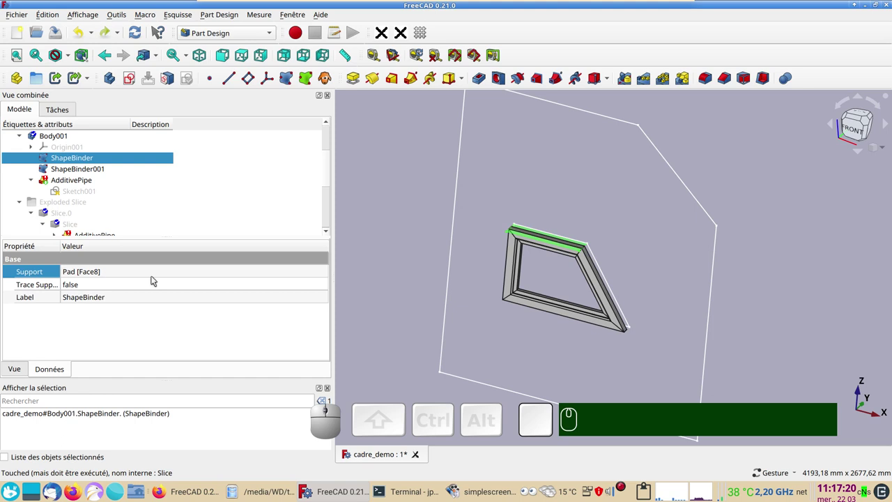
click(149, 273)
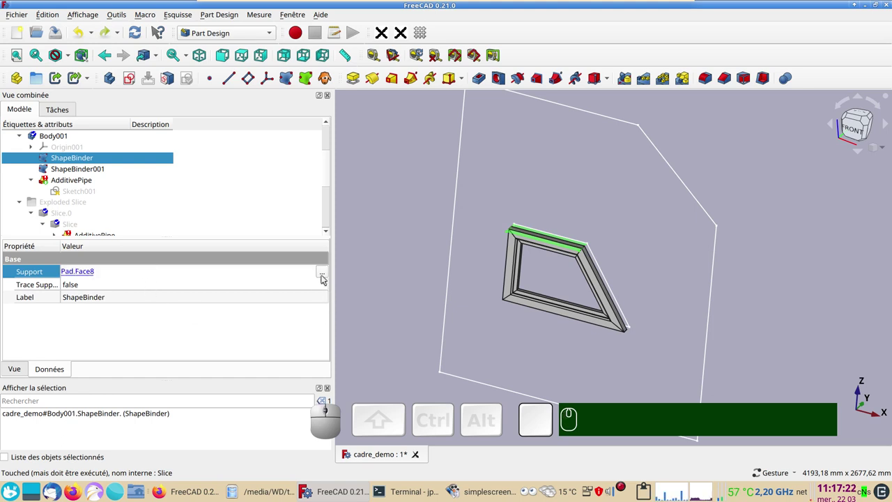
Clear the ShapeBinder's support, show the Pad, and relink the support to Pad Face9
click(325, 277)
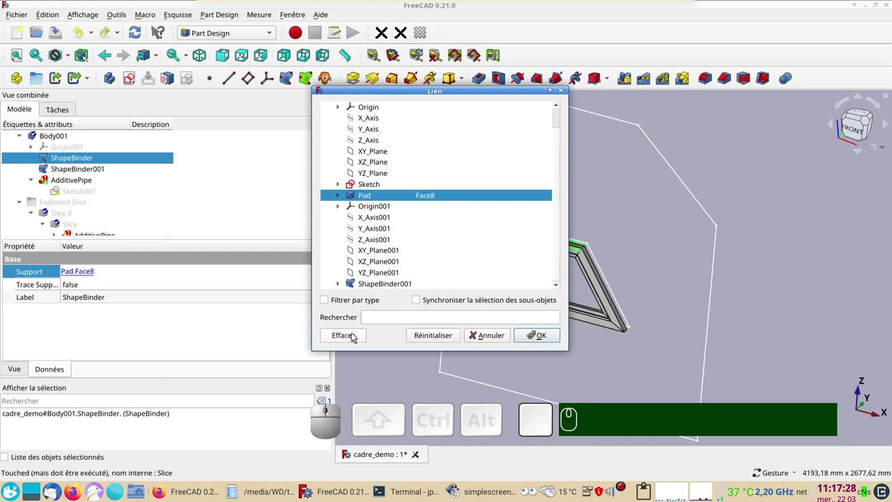
click(355, 336)
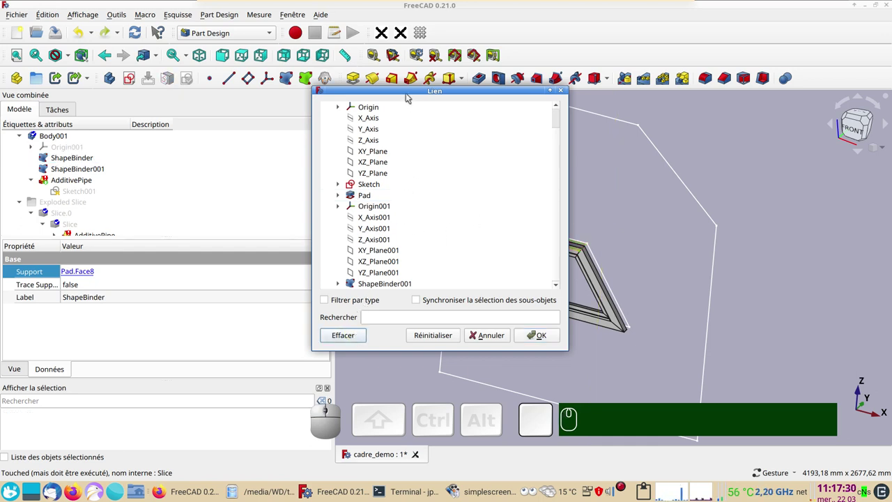
drag(407, 95, 453, 204)
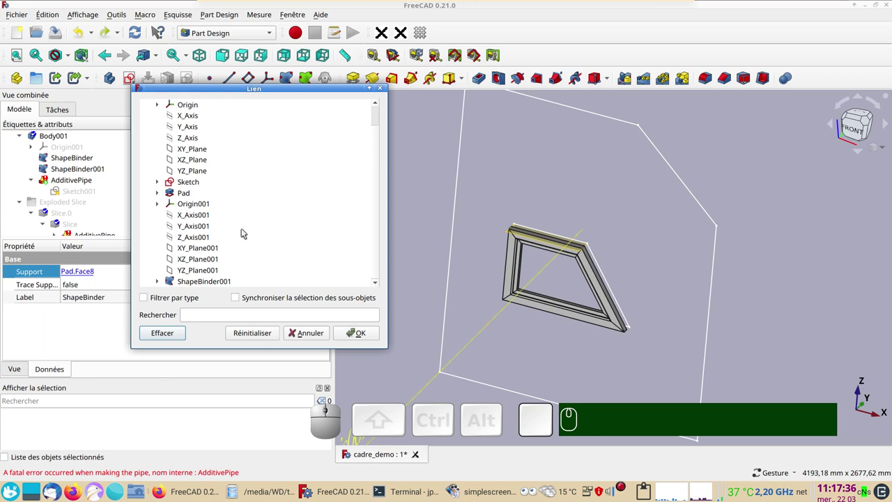
scroll(up, 3)
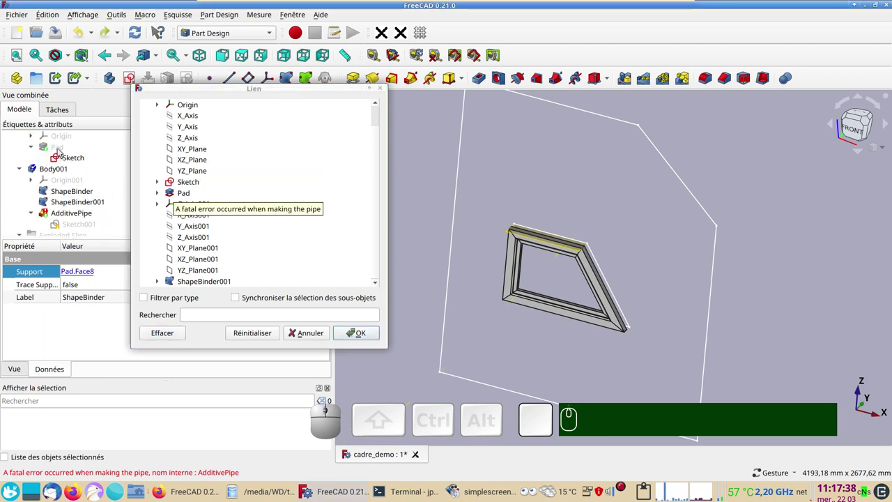
click(60, 152)
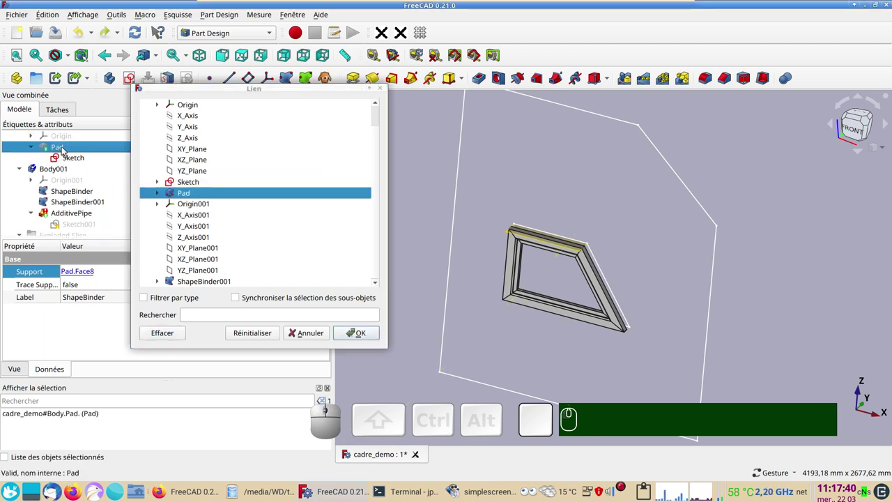
key(space)
click(803, 288)
click(771, 265)
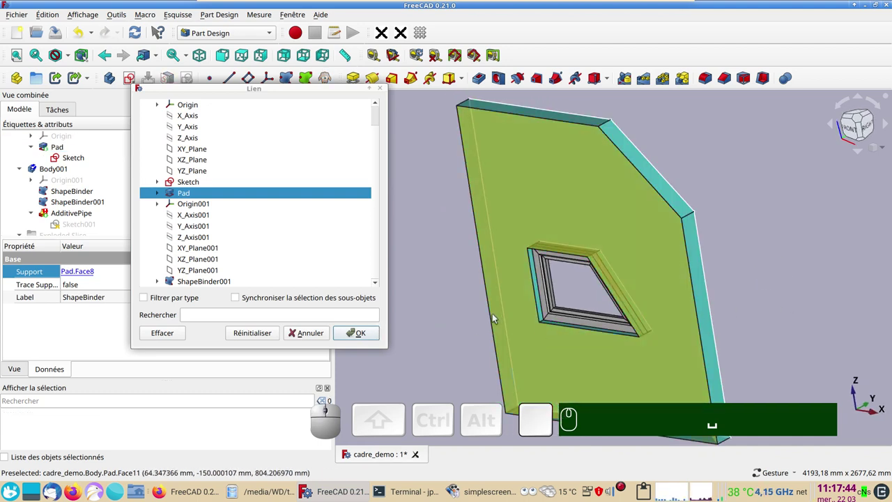
scroll(up, 3)
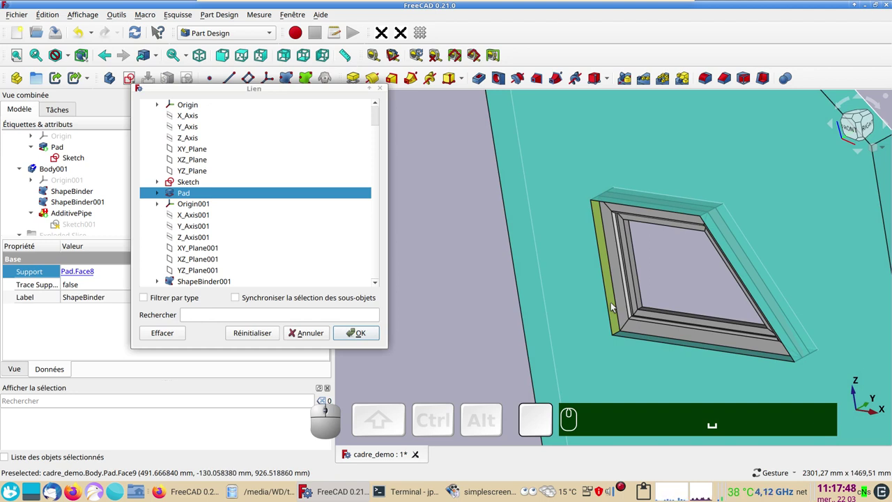
click(615, 306)
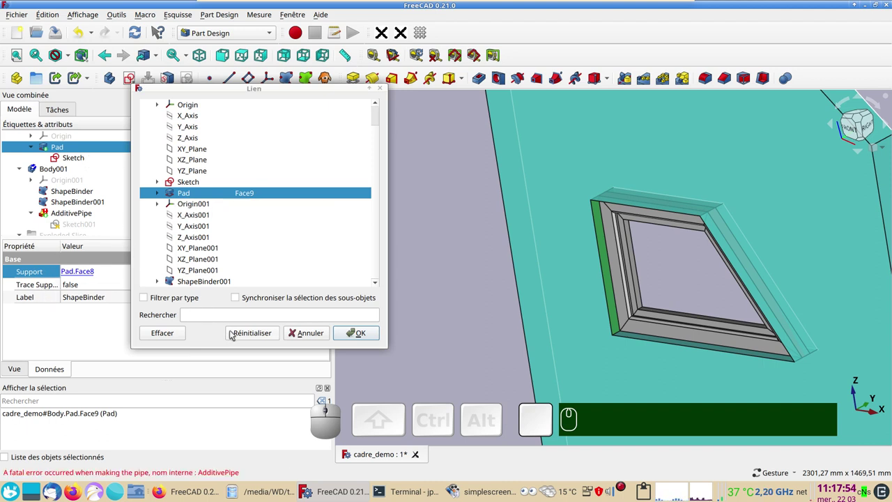
click(370, 337)
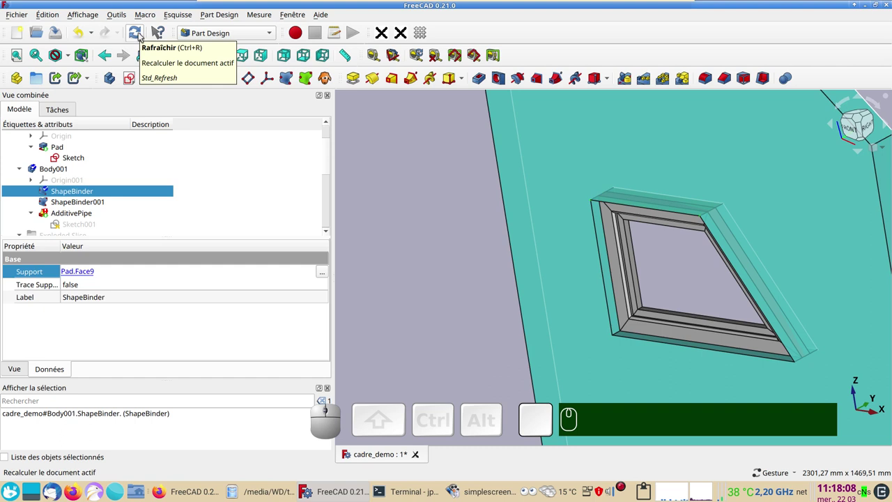
Recompute the document after relinking, then hide the wall Pad
click(142, 36)
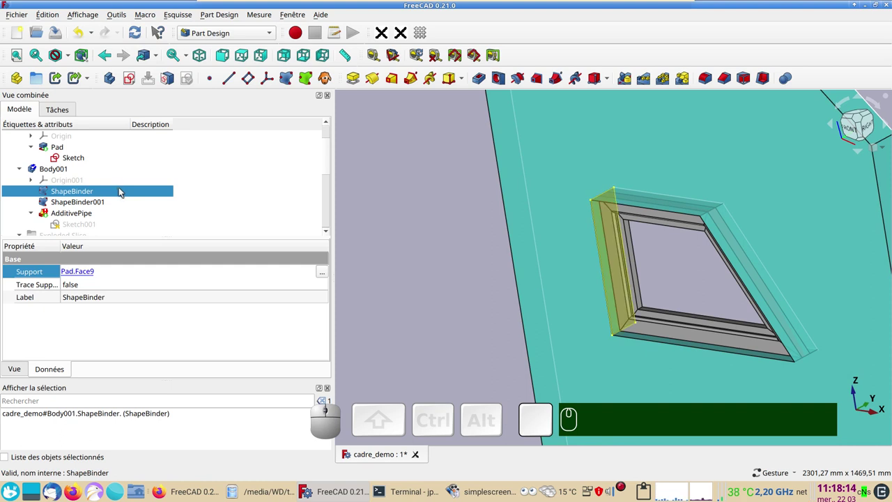
scroll(down, 3)
scroll(up, 3)
scroll(down, 3)
click(71, 146)
key(space)
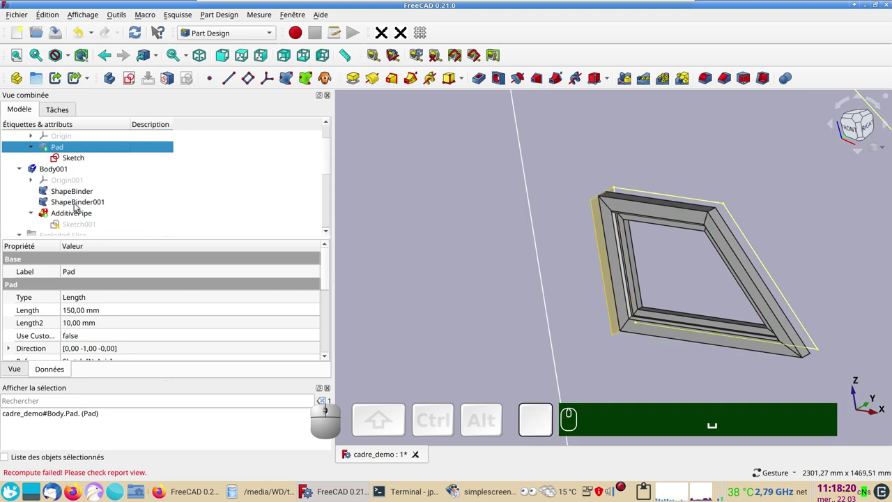
Toggle visibility of ShapeBinder001, the Sketch and the AdditivePipe to isolate the frame elements
click(78, 207)
key(space)
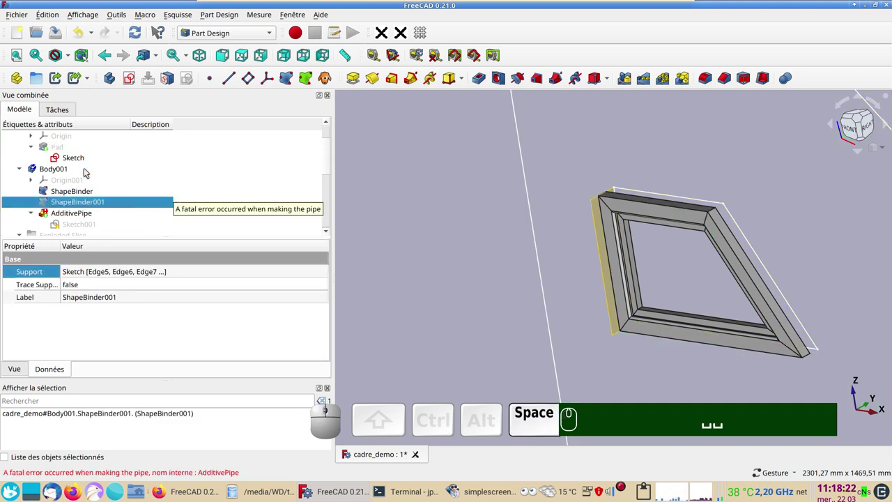
click(87, 159)
key(space)
click(62, 214)
scroll(down, 3)
click(67, 196)
key(space)
click(70, 207)
key(space)
scroll(down, 3)
scroll(up, 3)
scroll(down, 3)
scroll(up, 3)
click(480, 254)
right_click(458, 263)
click(439, 219)
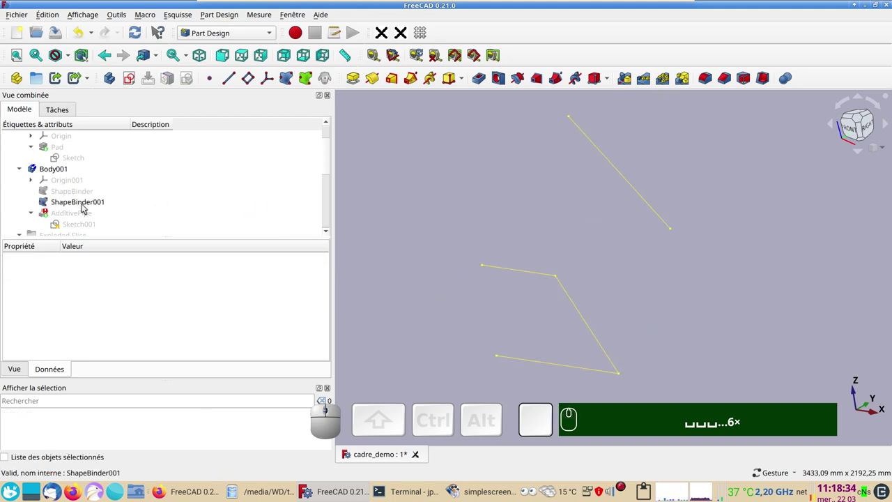
Hide the second binder's edges, show the wall sketch, and select ShapeBinder001 to read its Sketch-edge support
click(85, 208)
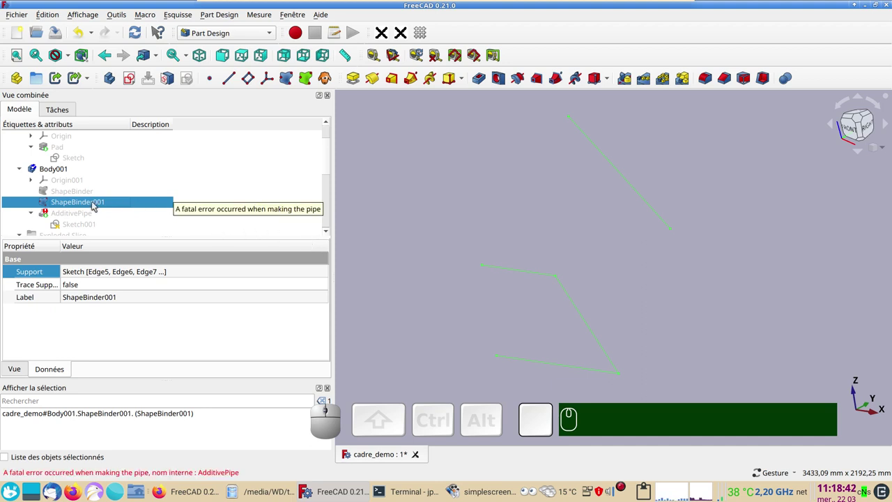
key(space)
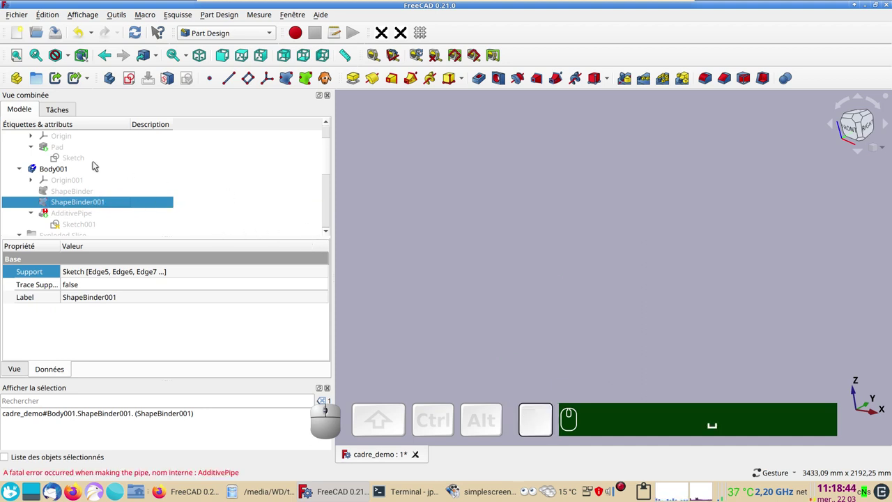
click(89, 160)
key(space)
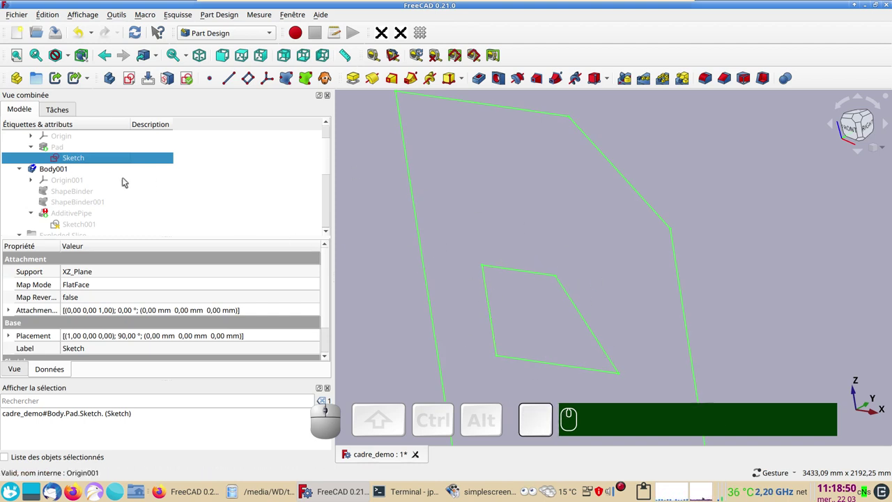
click(88, 206)
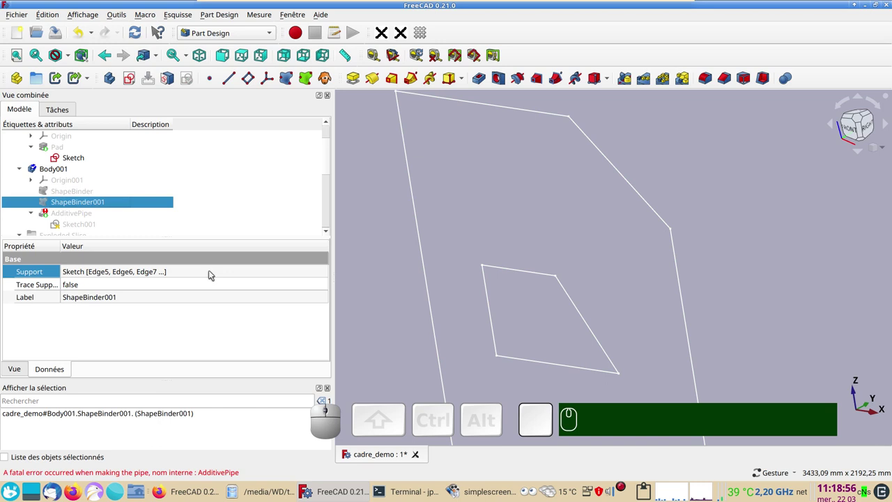
Clear ShapeBinder001's old Support links in its link editor
click(213, 274)
click(329, 273)
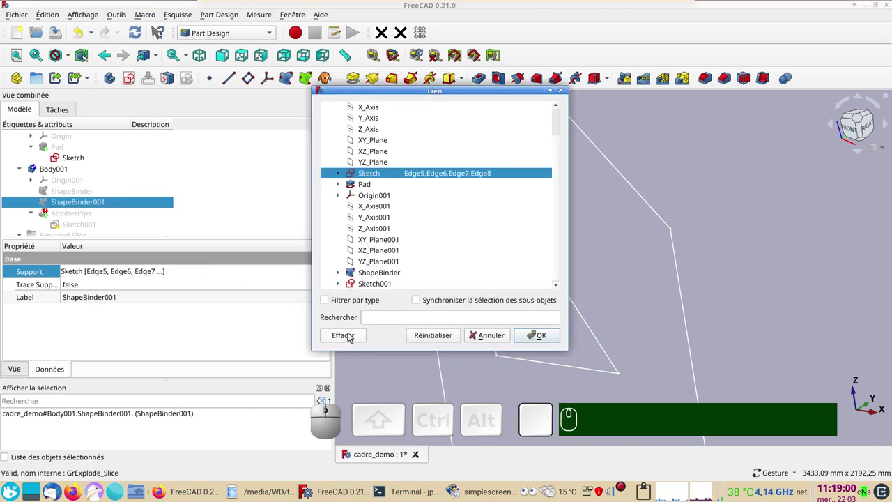
click(352, 337)
drag(394, 92, 159, 100)
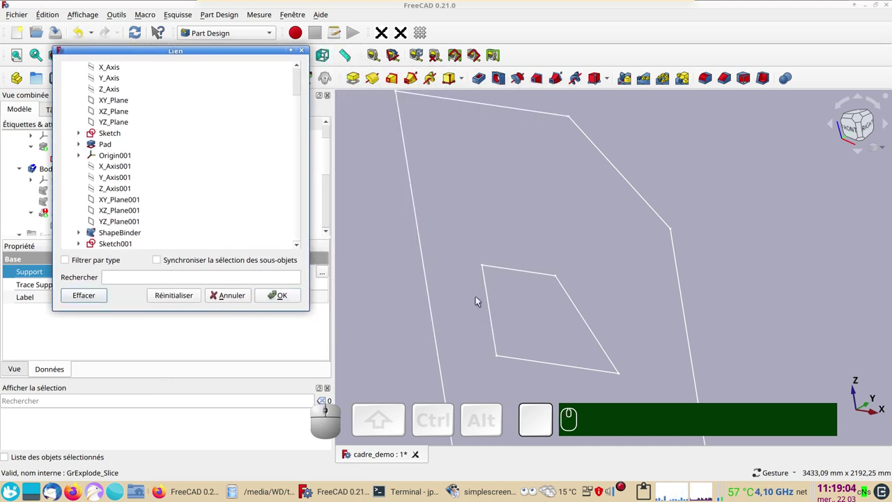
Set the support to the four trapezoid-opening edges (Sketch edges 9, 8, 7, 6) and confirm
click(495, 320)
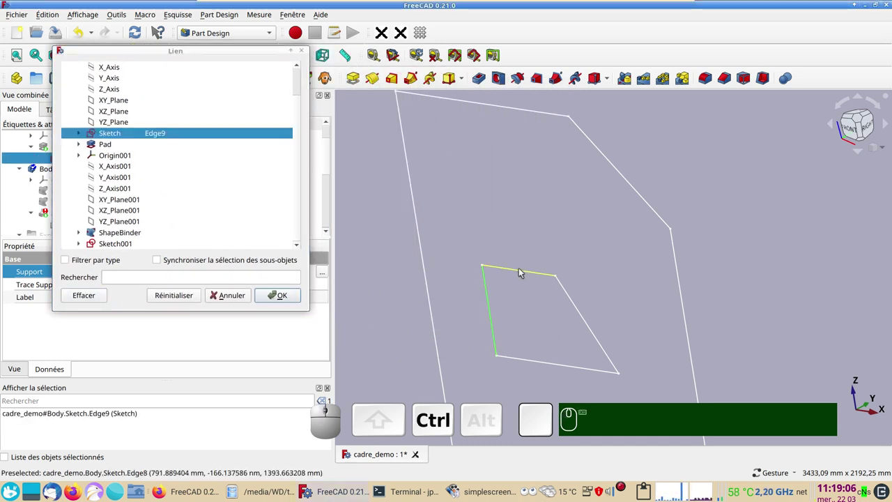
click(522, 272)
click(570, 296)
click(558, 369)
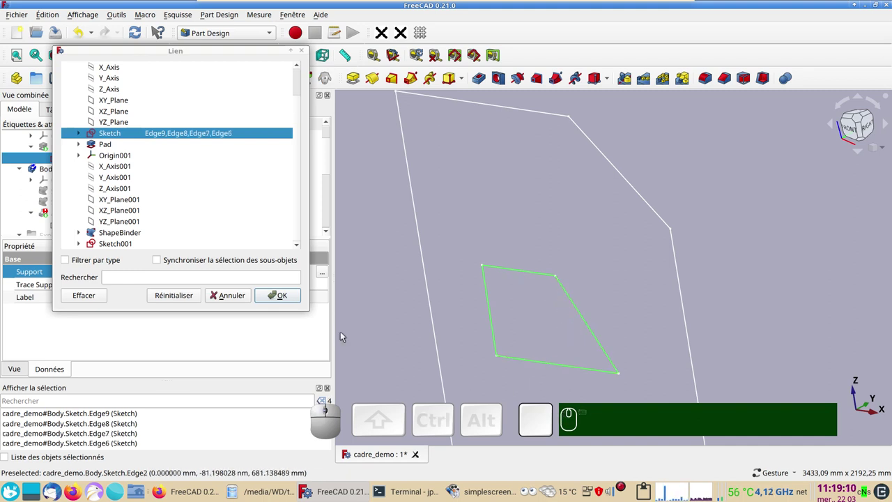
click(292, 297)
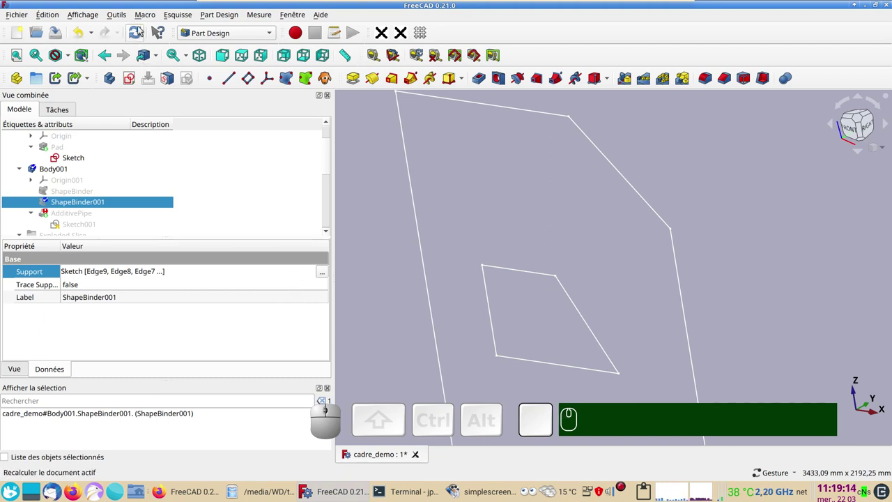
Recompute the model and make the Exploded Slice frame and the wall Pad visible again
click(141, 30)
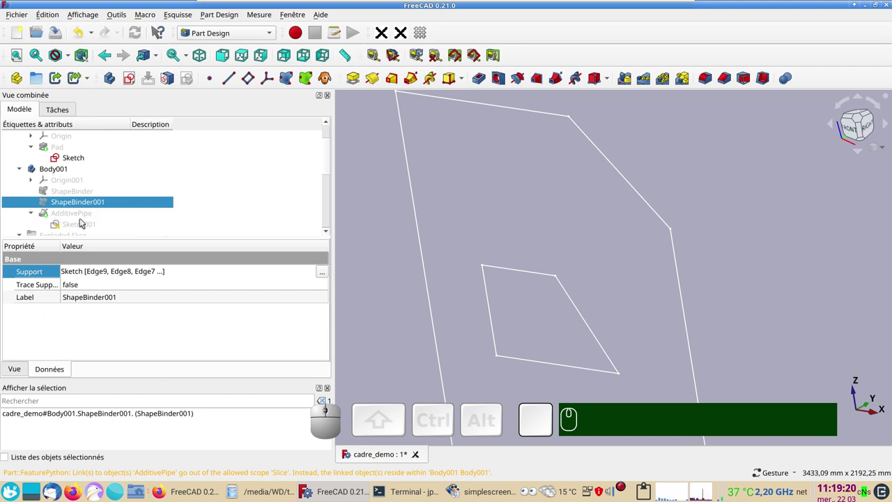
scroll(down, 3)
click(65, 206)
key(space)
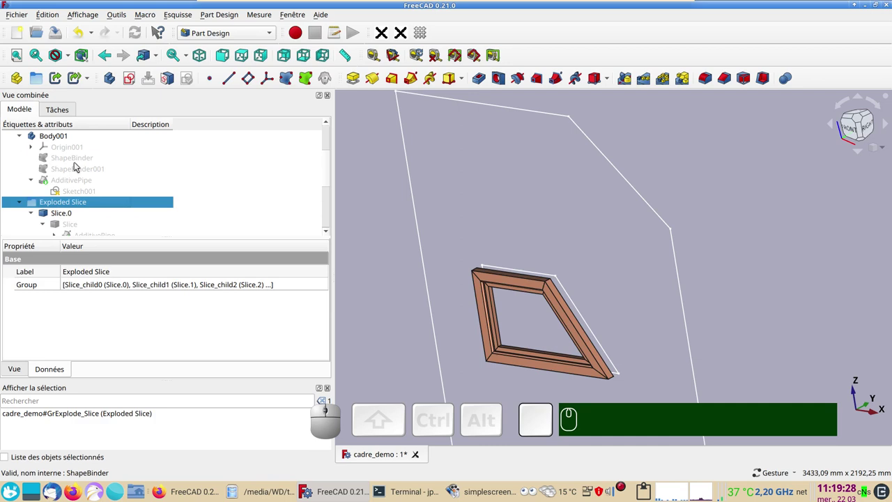
scroll(up, 3)
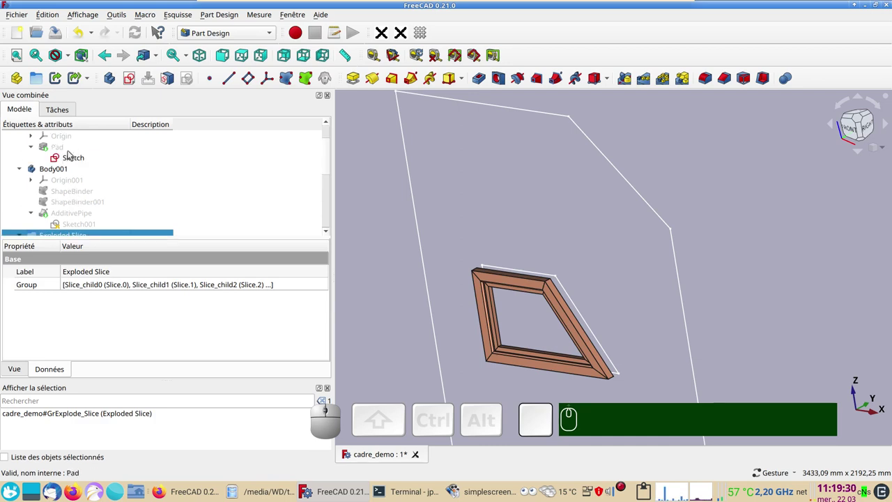
click(71, 154)
key(space)
Change the pipe profile sketch's 100 mm dimension to 150 mm and leave the sketch
click(91, 228)
scroll(up, 3)
right_click(440, 220)
scroll(up, 3)
right_click(524, 294)
click(514, 289)
key(KP_1)
key(KP_5)
key(KP_0)
key(Return)
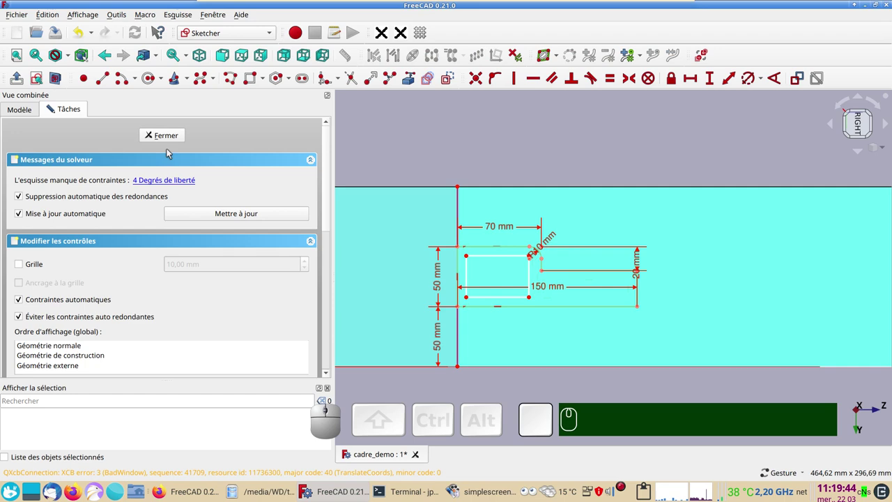
click(170, 139)
drag(521, 321, 156, 161)
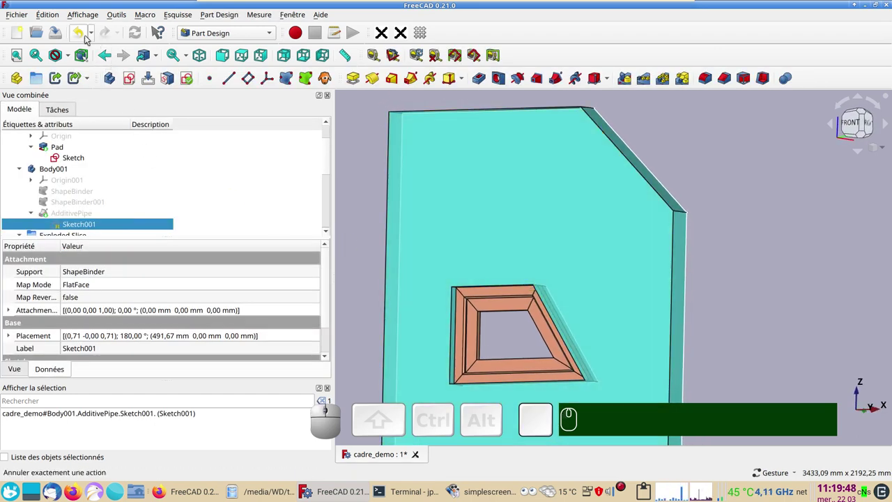
Undo the last change, refresh, and bring the whole wall panel into view
click(83, 37)
click(141, 35)
drag(798, 248, 774, 255)
scroll(down, 3)
drag(456, 215, 404, 229)
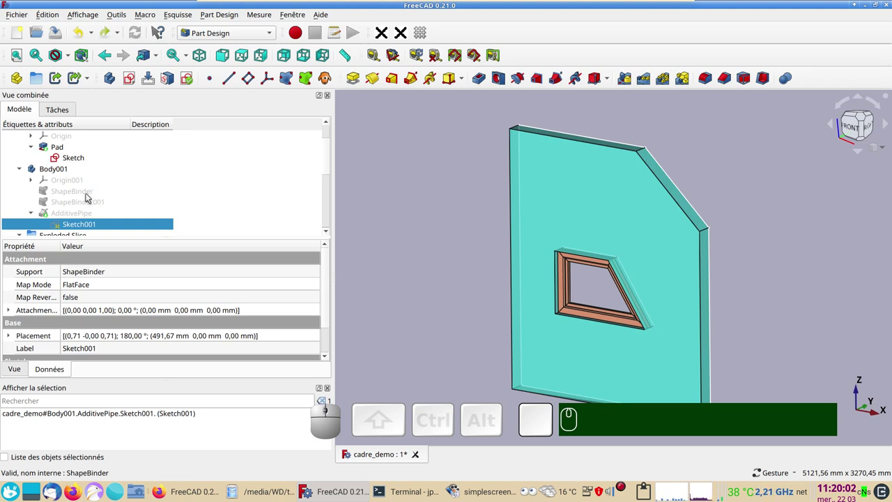
Show the first ShapeBinder again, select ShapeBinder001 and orbit to inspect the frame
click(89, 197)
key(space)
click(90, 202)
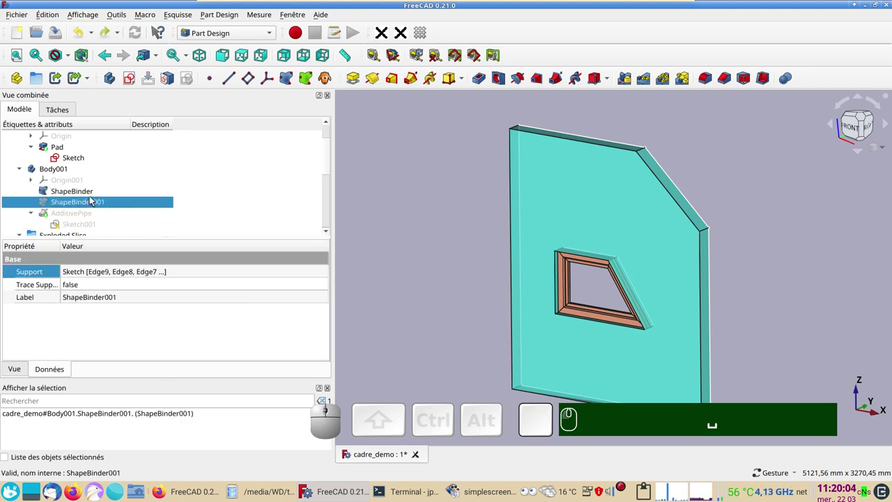
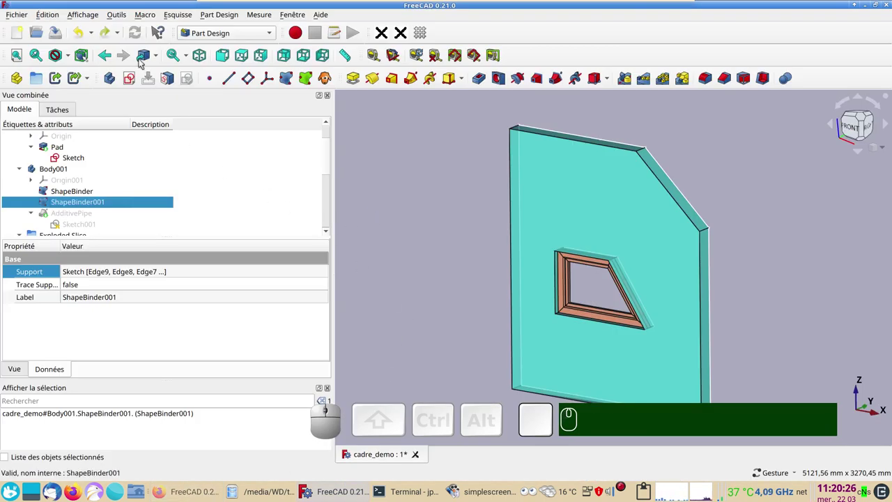
drag(461, 288, 421, 258)
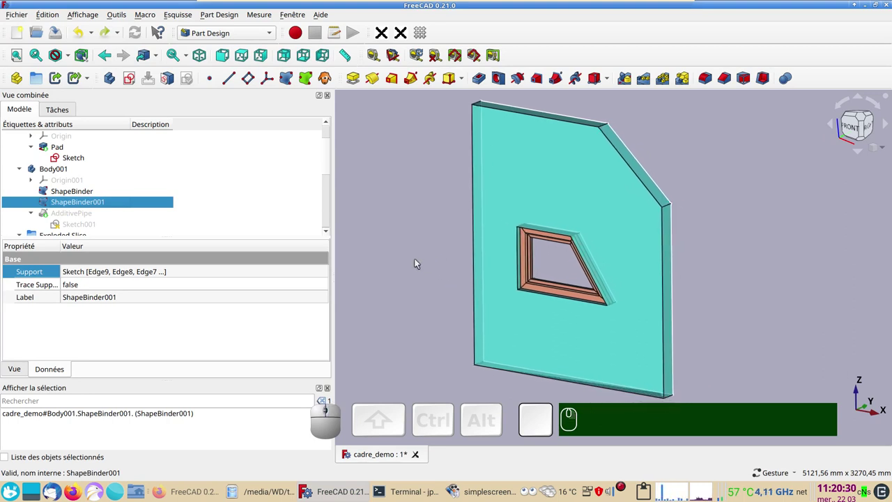